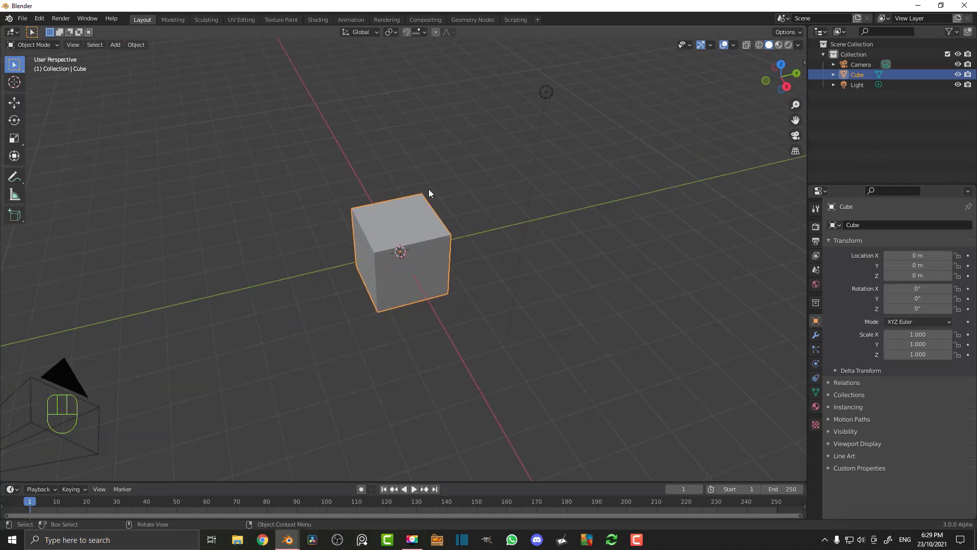
# Give the default cube a Subdivision Surface modifier at viewport level 4 and render level 5
pyautogui.moveTo(395, 229); pyautogui.dragTo(400, 232)
pyautogui.press('g')
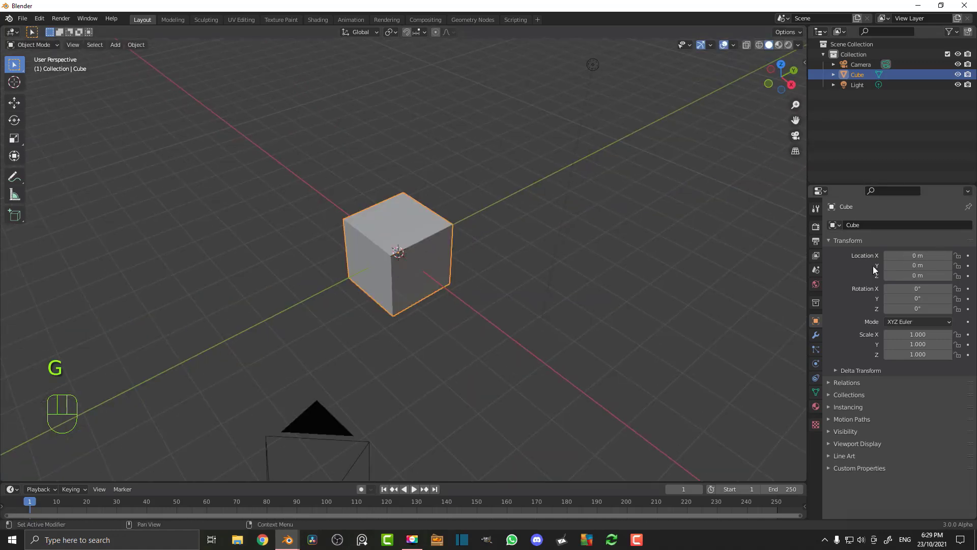
pyautogui.moveTo(850, 232); pyautogui.dragTo(804, 414)
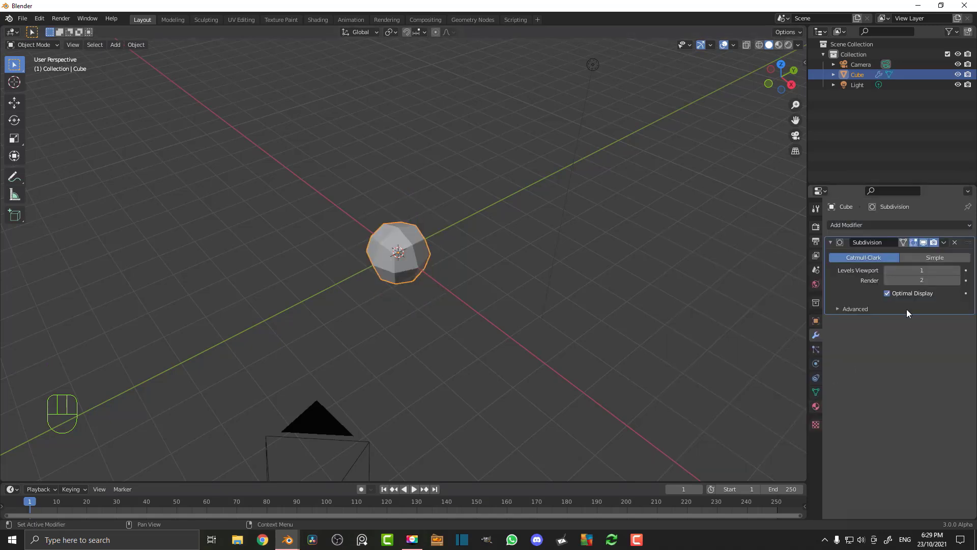
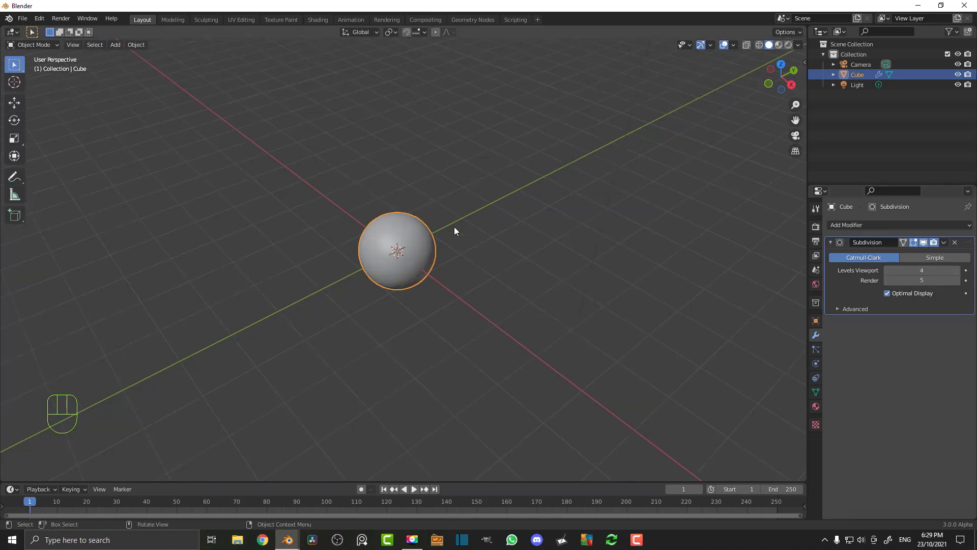
pyautogui.press('Tab')
pyautogui.press('Tab')
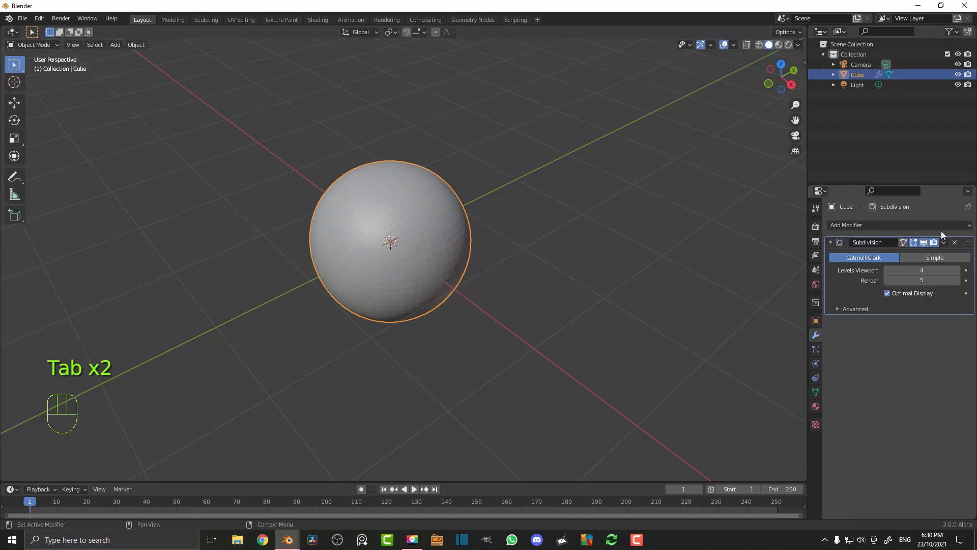
pyautogui.moveTo(947, 243); pyautogui.dragTo(652, 250)
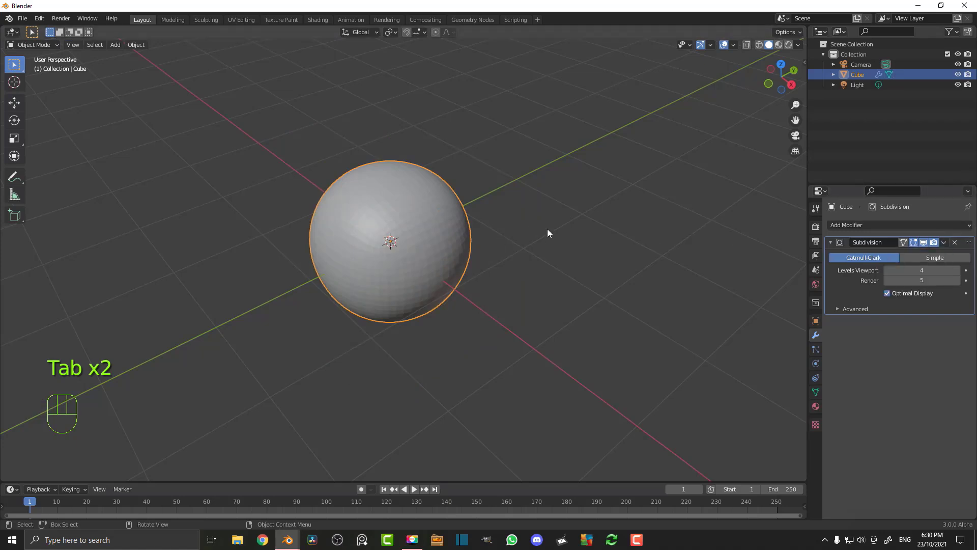
# Shade the subdivided cube smooth so it reads as a sphere, then look it over
pyautogui.rightClick(594, 221)
pyautogui.moveTo(425, 230); pyautogui.dragTo(473, 210)
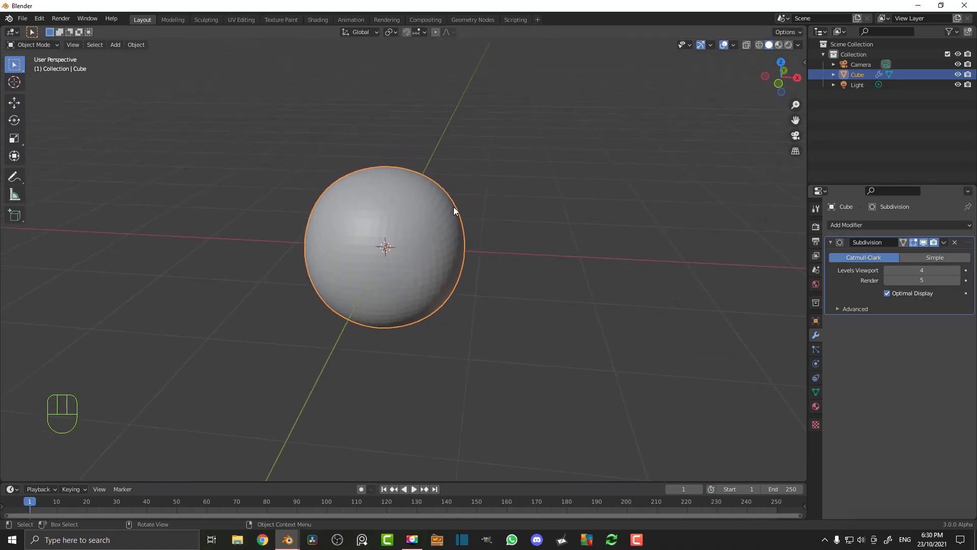
pyautogui.moveTo(372, 213); pyautogui.dragTo(352, 217)
pyautogui.moveTo(456, 217); pyautogui.dragTo(357, 303)
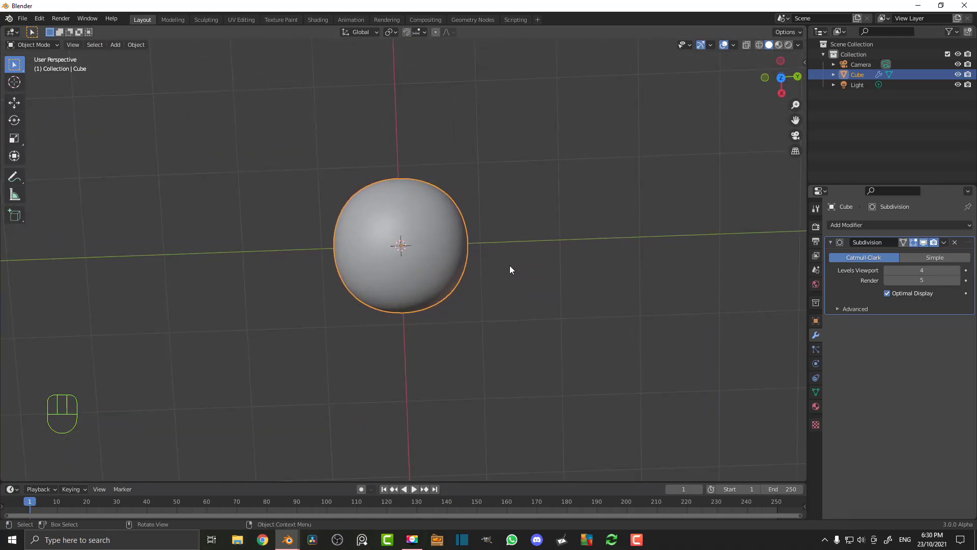
pyautogui.moveTo(428, 317); pyautogui.dragTo(451, 238)
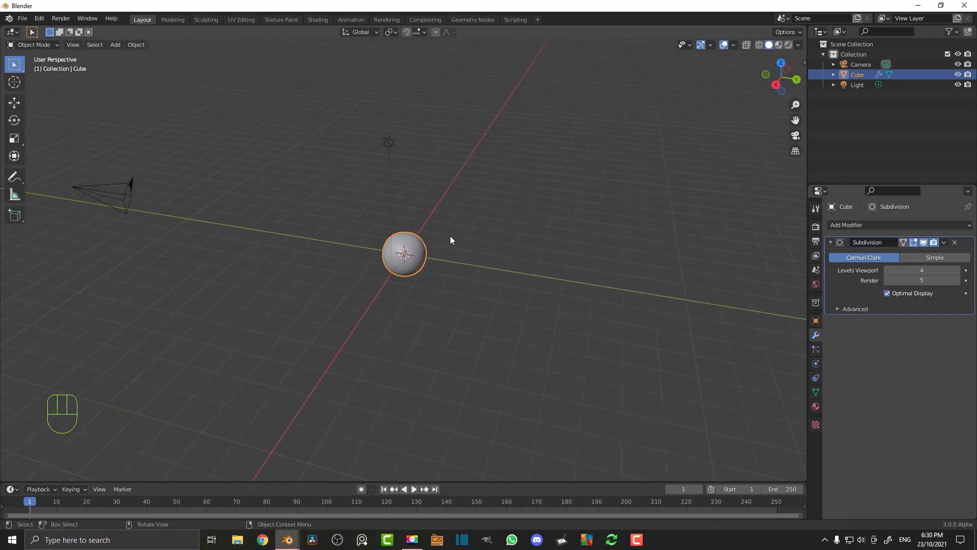
# Delete the default camera and light and view the sphere from the front
pyautogui.moveTo(249, 249); pyautogui.dragTo(409, 113)
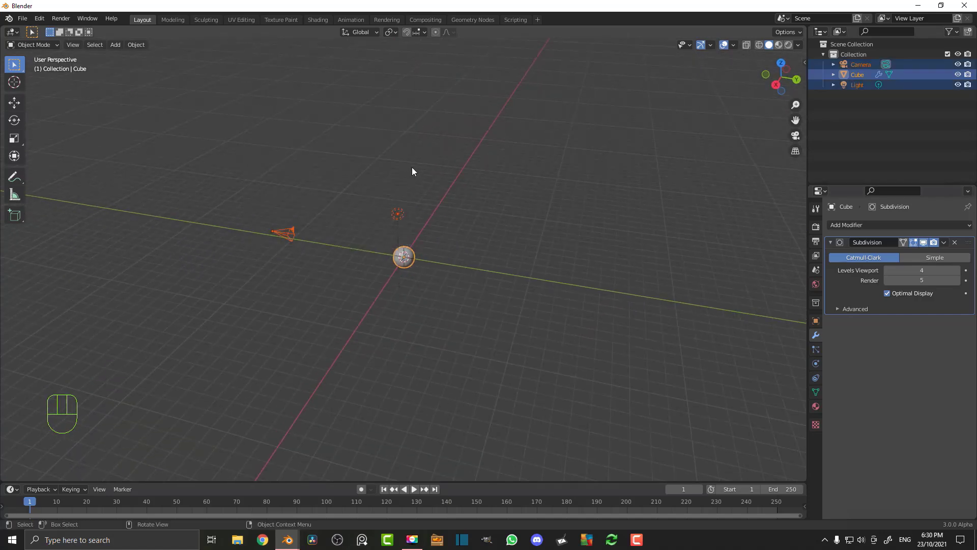
pyautogui.moveTo(154, 206); pyautogui.dragTo(450, 141)
pyautogui.press('x')
pyautogui.middleClick(358, 276)
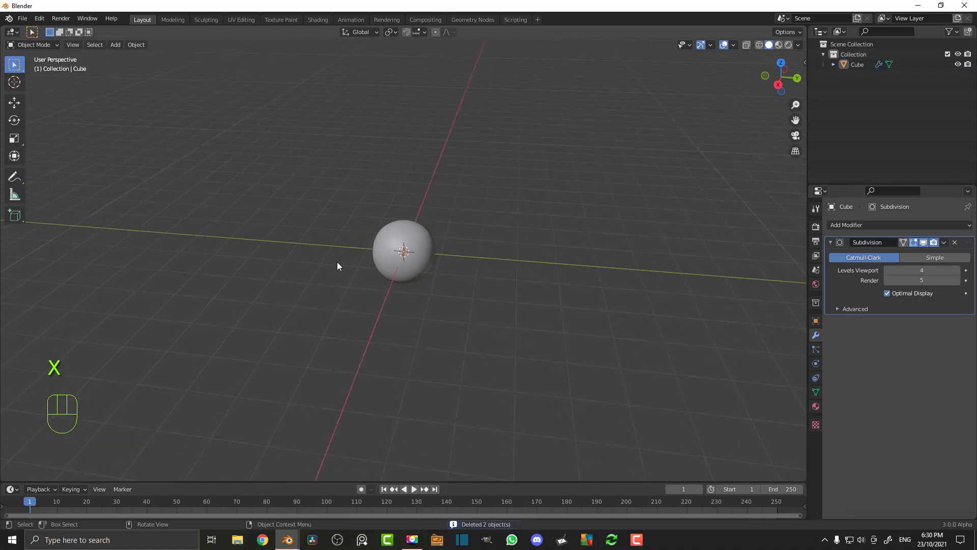
pyautogui.press('KP_1')
pyautogui.moveTo(380, 260); pyautogui.dragTo(423, 279)
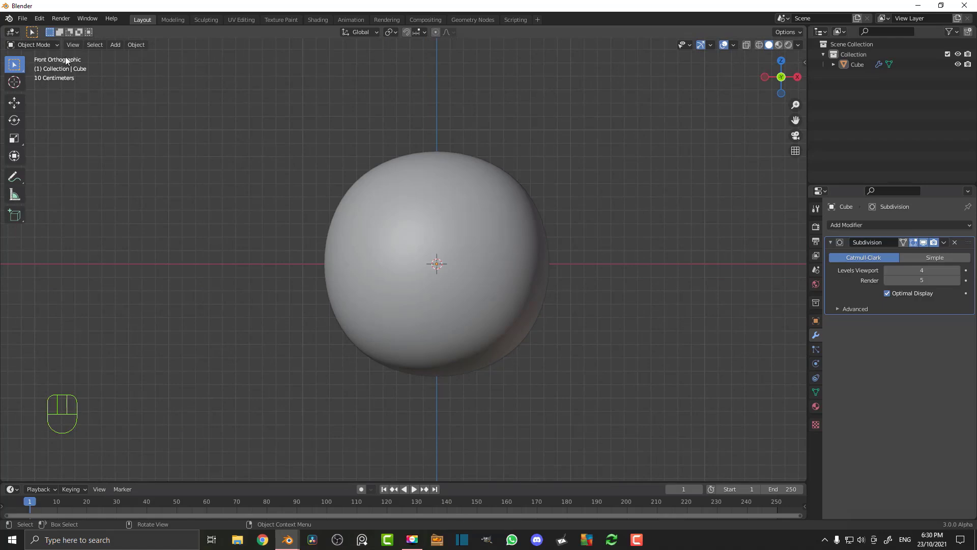
# Add a new camera facing the sphere along Y and frame it in a 1080 × 1080 render
pyautogui.press('shift+a')
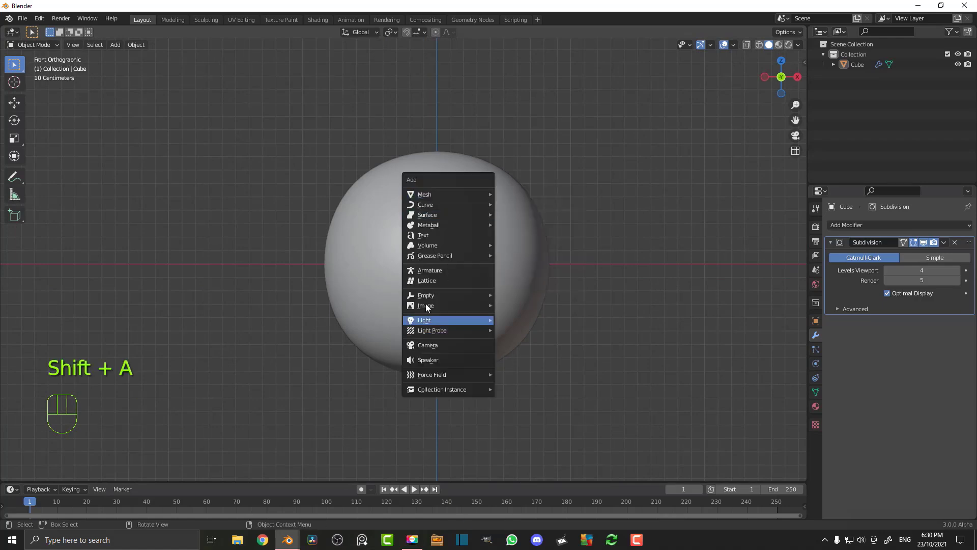
pyautogui.moveTo(550, 273); pyautogui.dragTo(465, 303)
pyautogui.press('g')
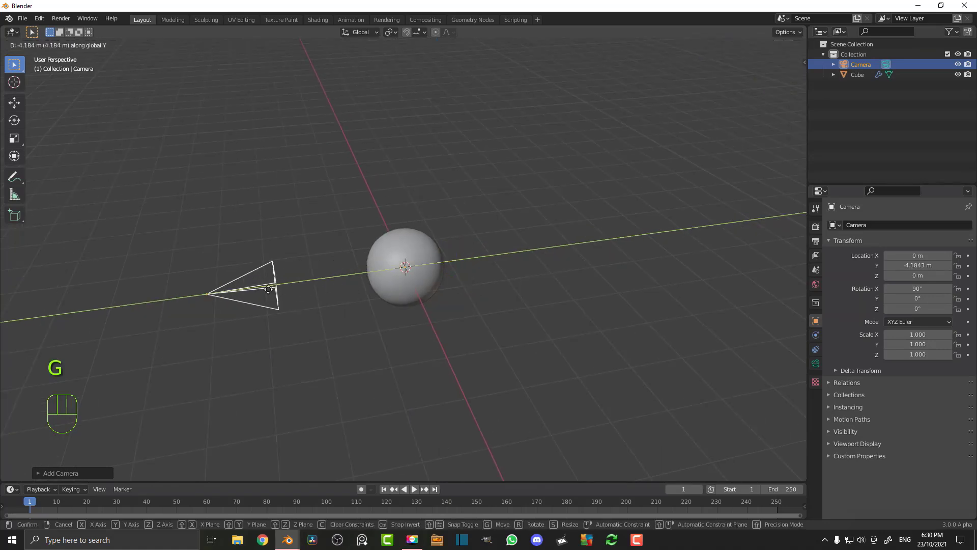
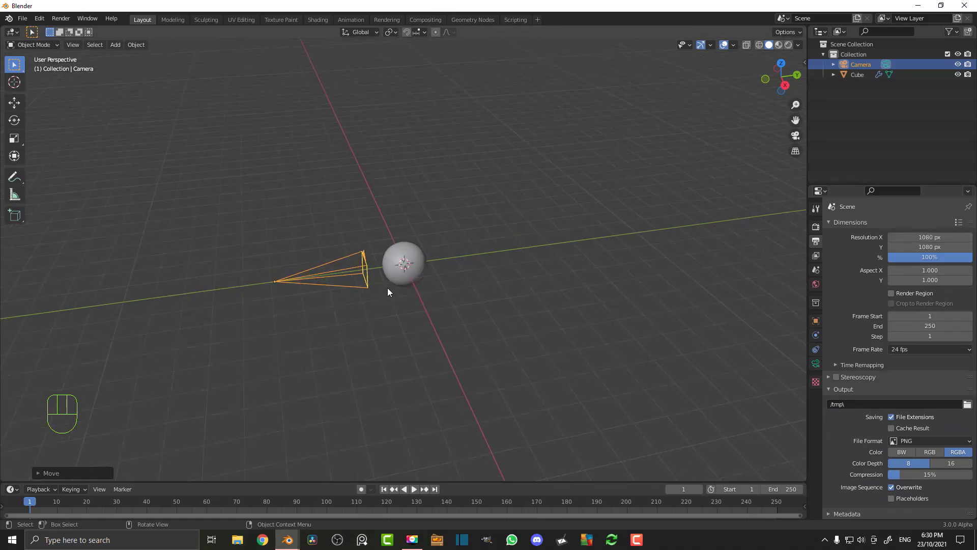
pyautogui.press('g')
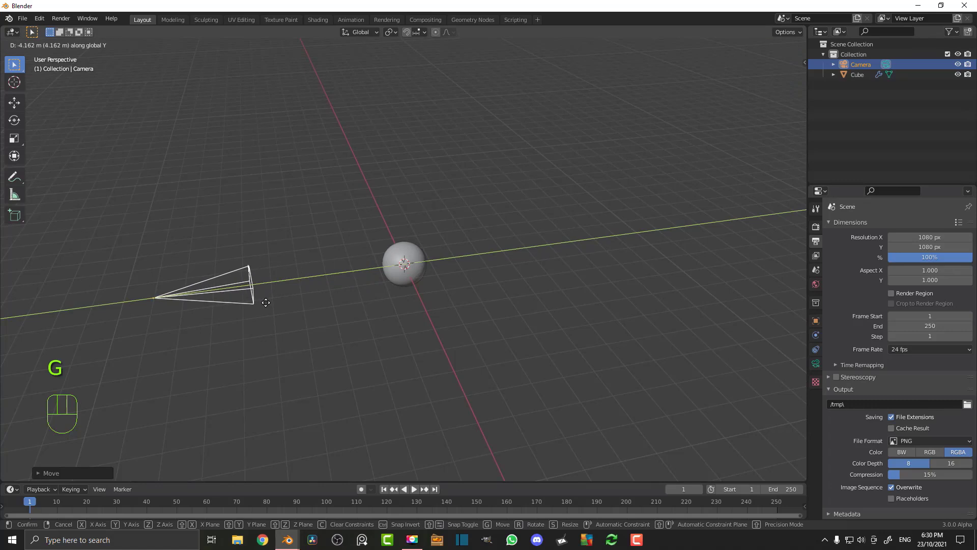
pyautogui.press('KP_0')
pyautogui.press('g')
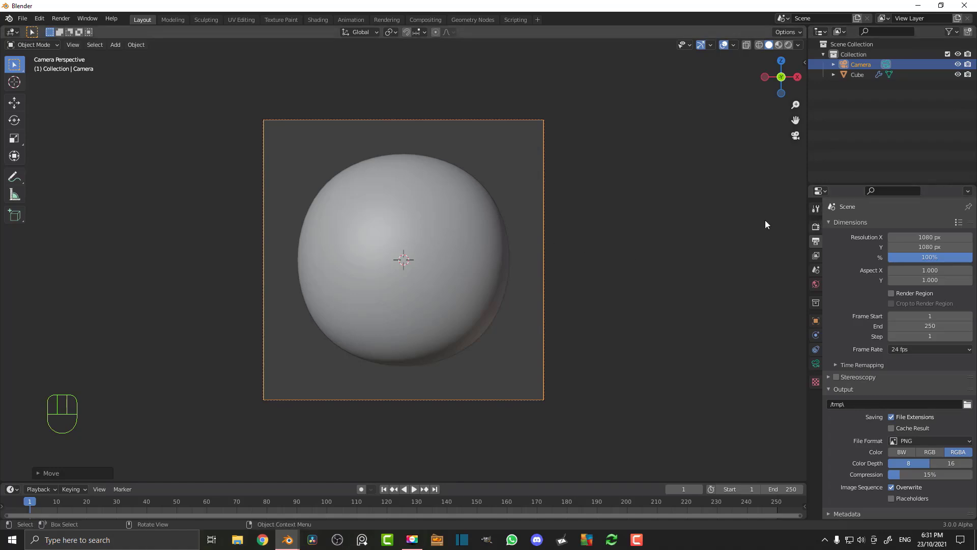
# Switch the render engine to Cycles running on GPU Compute
pyautogui.click(816, 226)
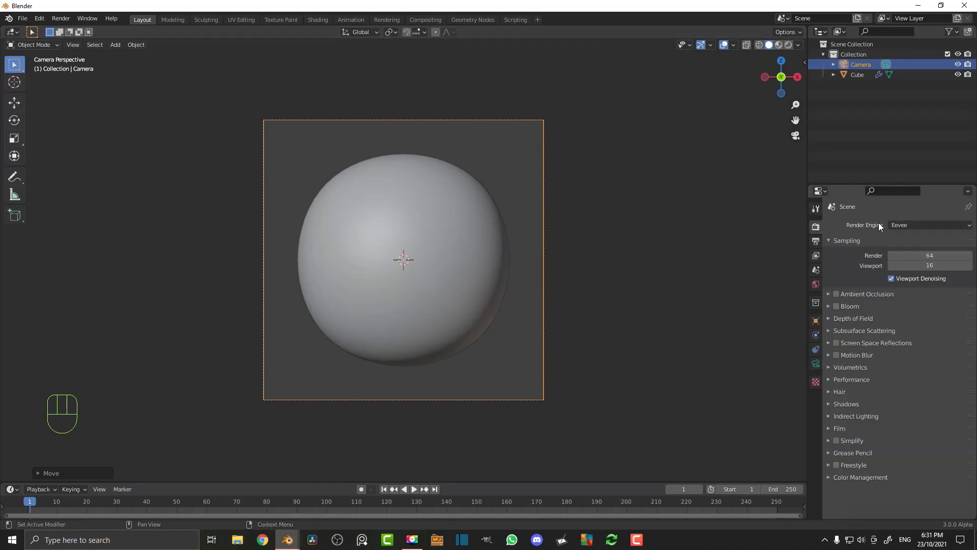
pyautogui.moveTo(929, 227); pyautogui.dragTo(921, 262)
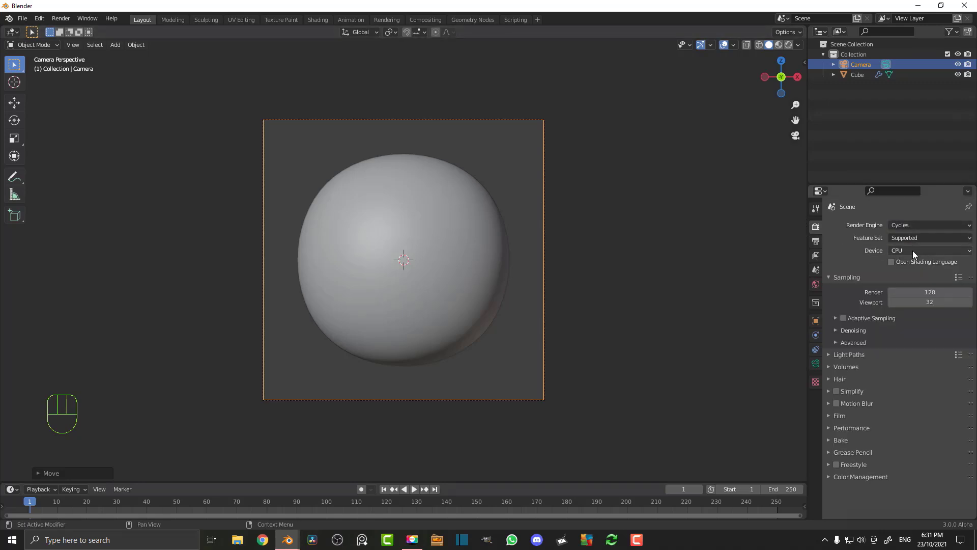
pyautogui.moveTo(917, 255); pyautogui.dragTo(912, 277)
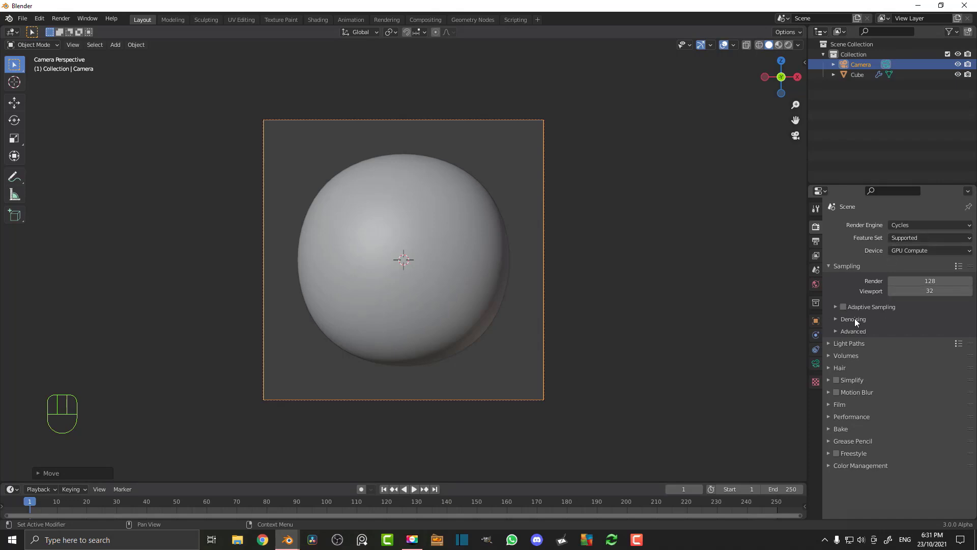
# Enable denoising for final renders using the OptiX denoiser
pyautogui.click(853, 322)
pyautogui.click(894, 338)
pyautogui.moveTo(934, 338); pyautogui.dragTo(937, 348)
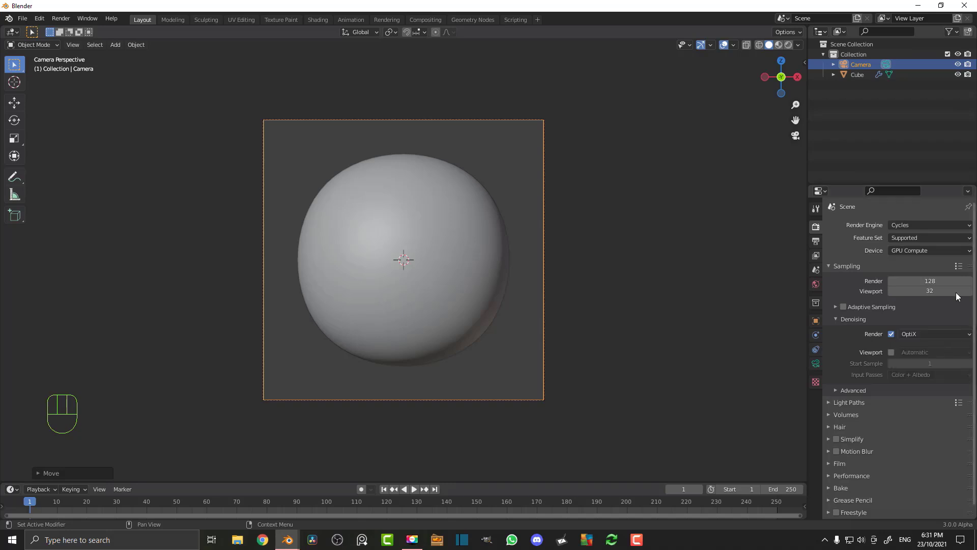
pyautogui.moveTo(905, 252); pyautogui.dragTo(849, 285)
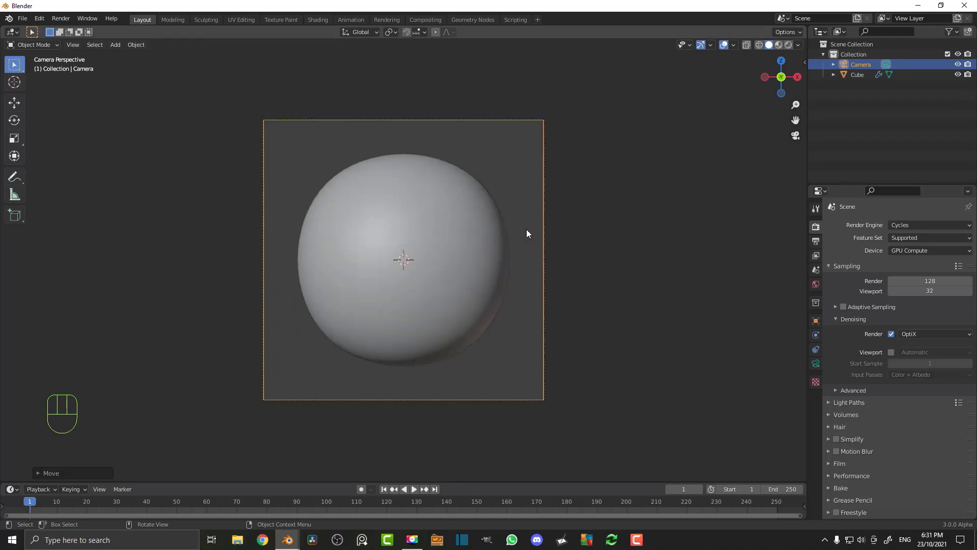
# Add an area light above the sphere, 2 m in size at 120 W
pyautogui.press('shift+a')
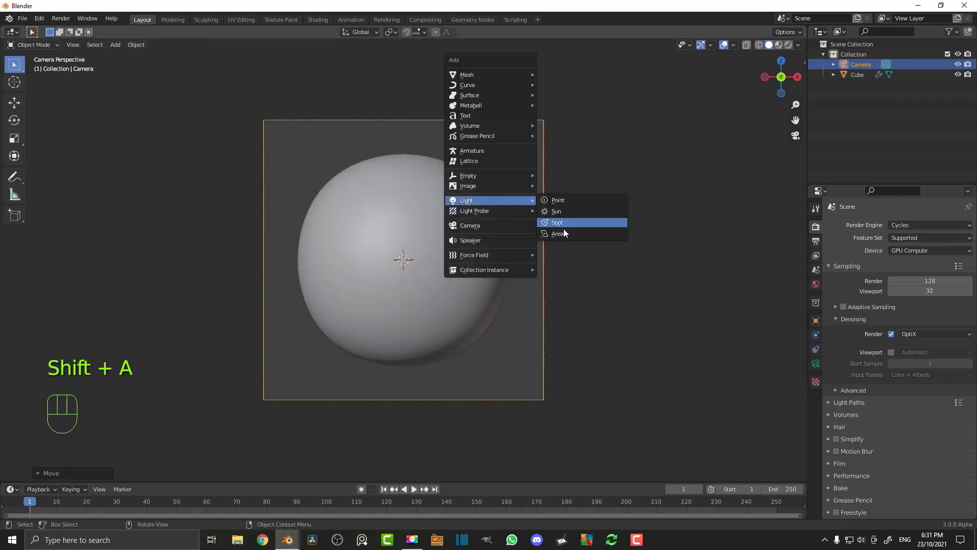
pyautogui.press('g')
pyautogui.moveTo(524, 174); pyautogui.dragTo(435, 193)
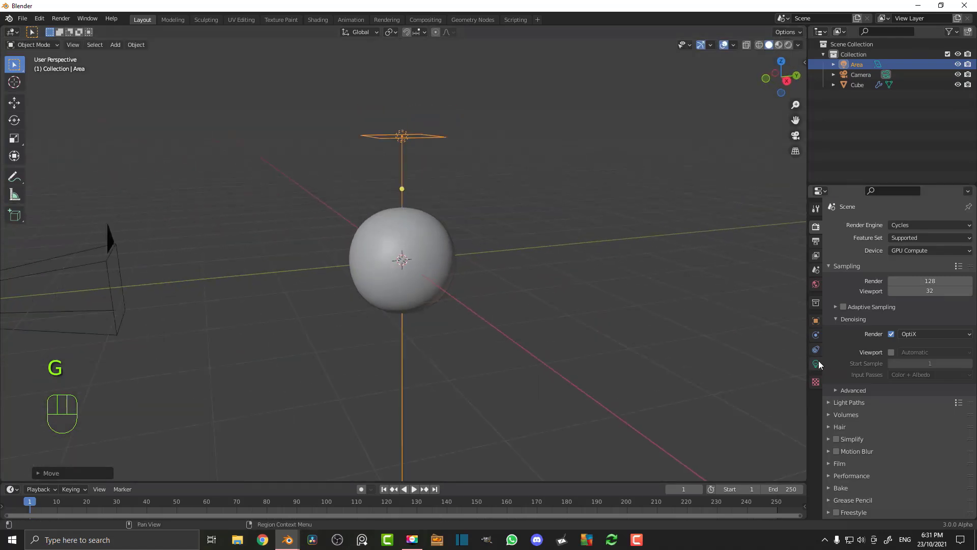
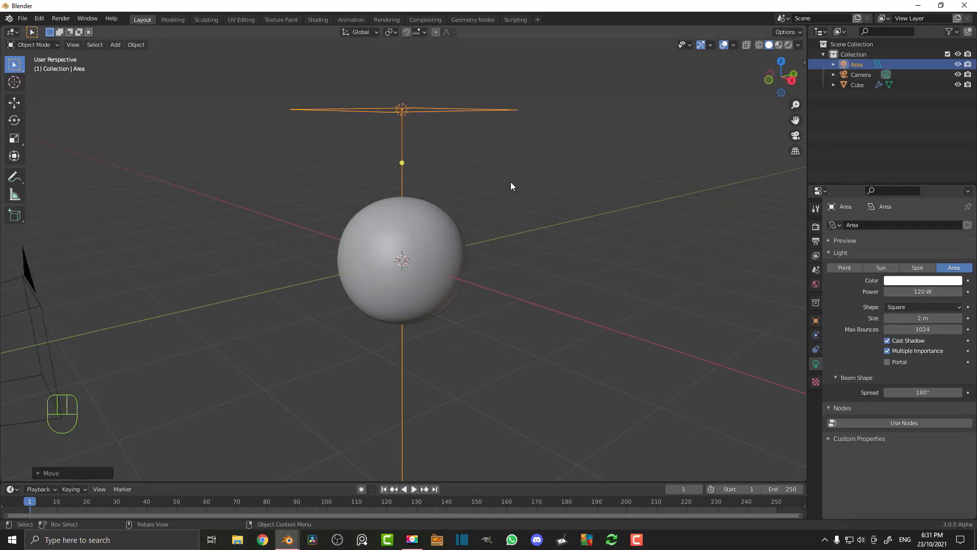
# Preview the lit sphere in Rendered shading and view it from the right side
pyautogui.press('z')
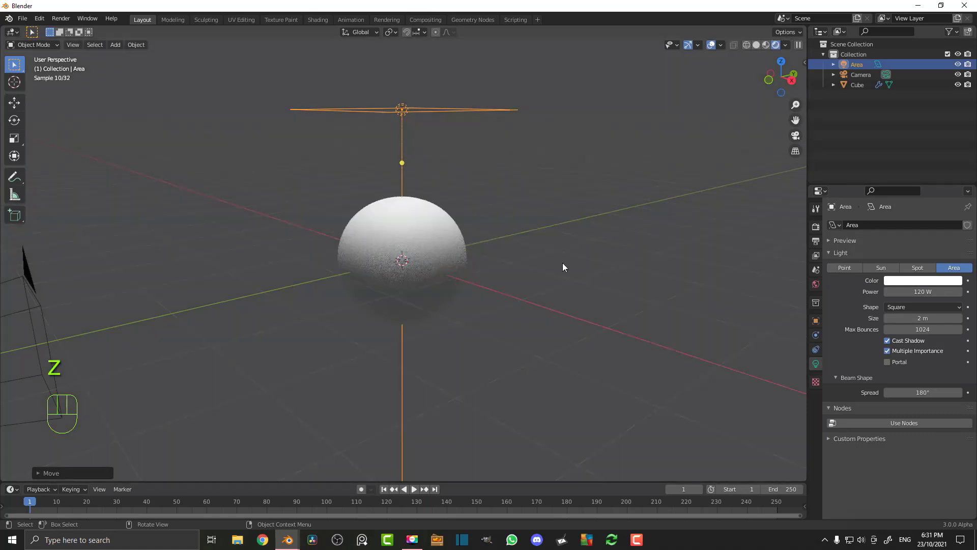
pyautogui.moveTo(537, 273); pyautogui.dragTo(589, 206)
pyautogui.press('KP_3')
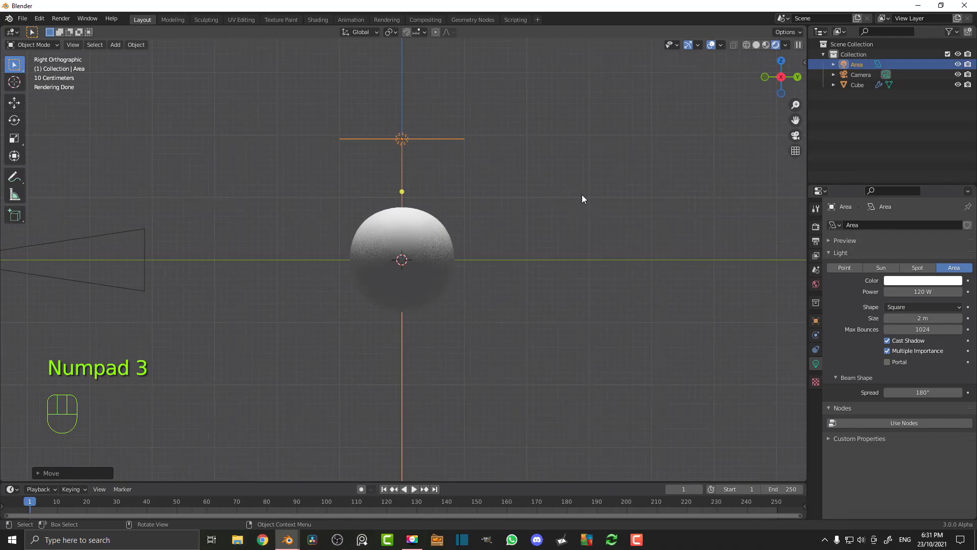
# Duplicate the overhead area light and tilt the copy into place below the sphere
pyautogui.press('r')
pyautogui.press('g')
pyautogui.press('shift+d')
pyautogui.press('r')
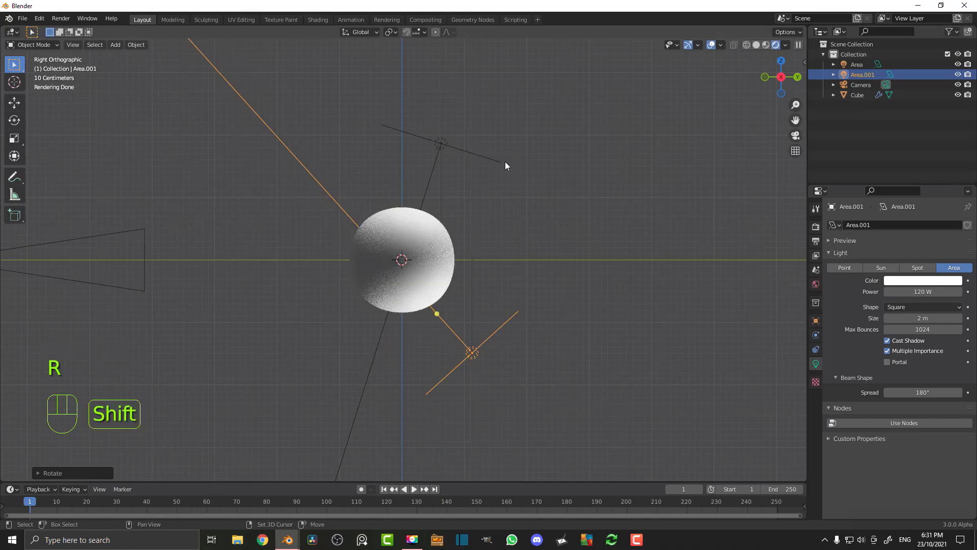
pyautogui.click(462, 155)
pyautogui.moveTo(436, 144); pyautogui.dragTo(531, 190)
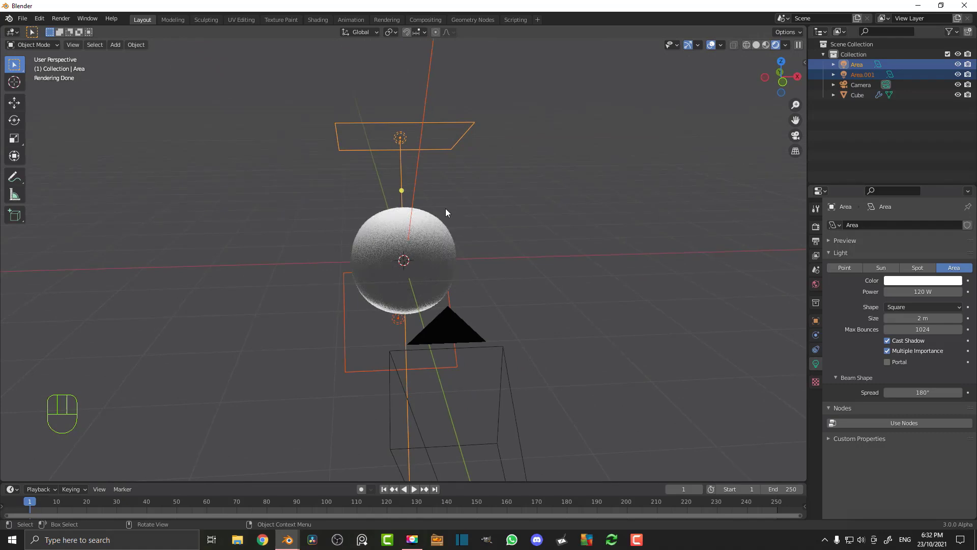
pyautogui.press('KP_1')
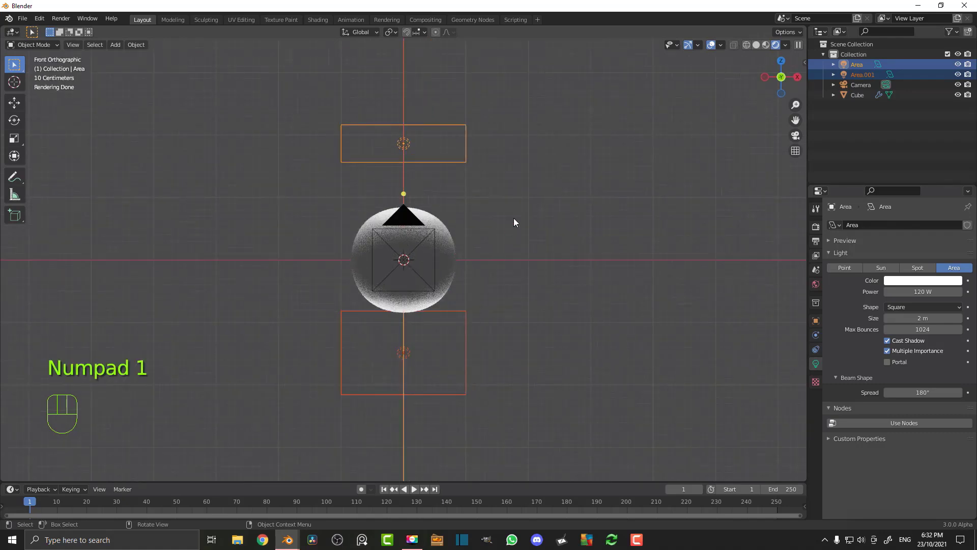
# Duplicate both lights and rotate the copies to either side of the sphere
pyautogui.press('shift+d')
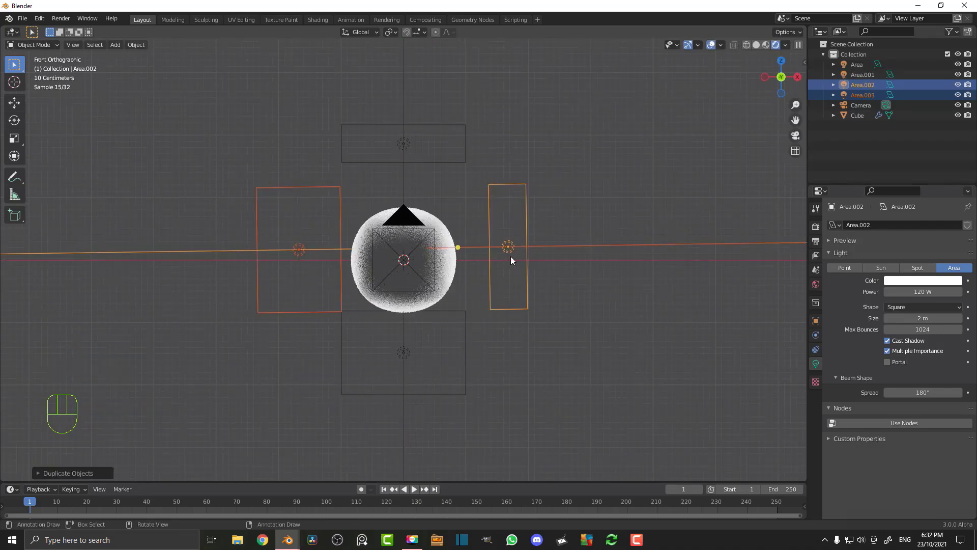
pyautogui.press('KP_0')
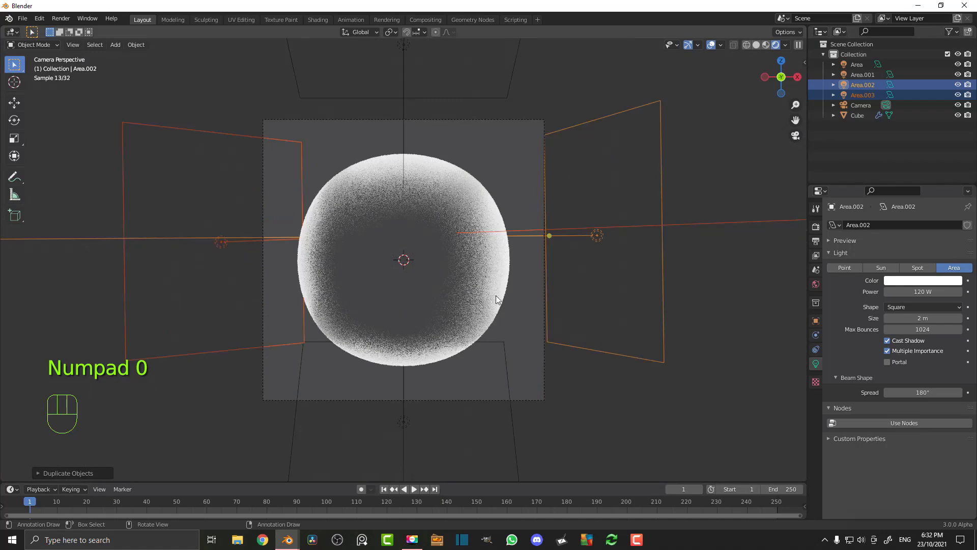
pyautogui.moveTo(529, 145); pyautogui.dragTo(475, 191)
pyautogui.click(480, 166)
pyautogui.moveTo(516, 202); pyautogui.dragTo(510, 203)
# Add a fifth area light copy placed at an angle and check it through the camera
pyautogui.press('shift+d')
pyautogui.press('r')
pyautogui.press('g')
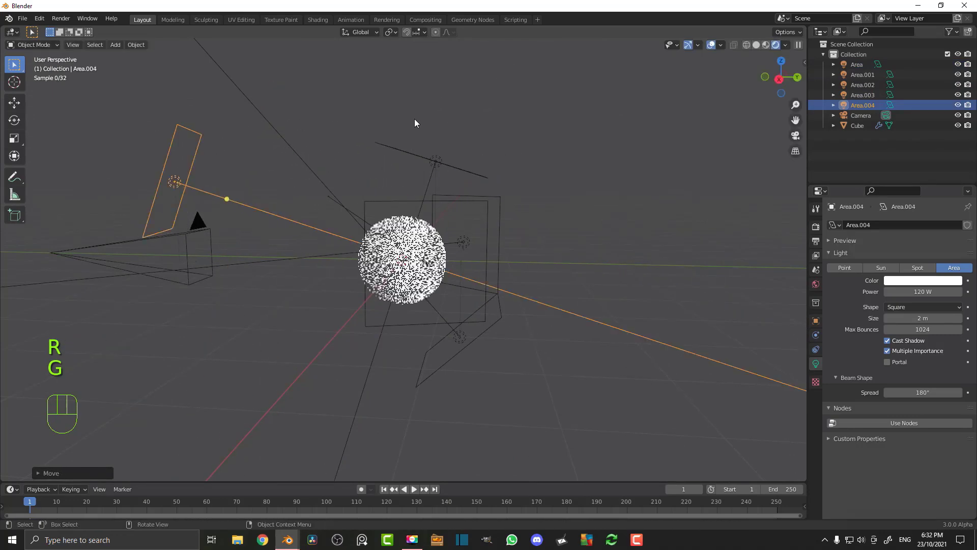